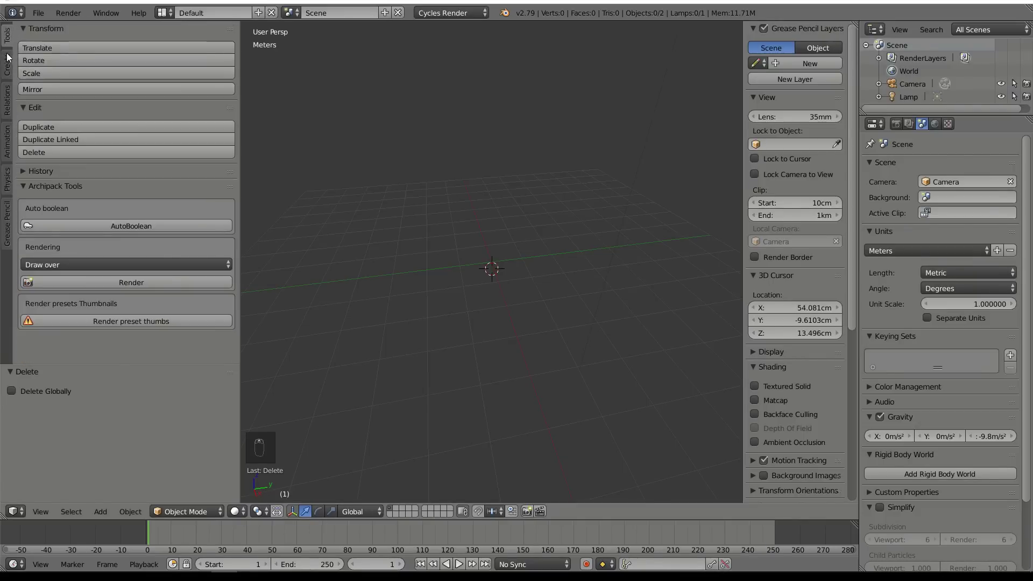
Start an Archipack Floor from the Create tab and bring up the floor preset thumbnails
left_click_drag(26, 31, 109, 131)
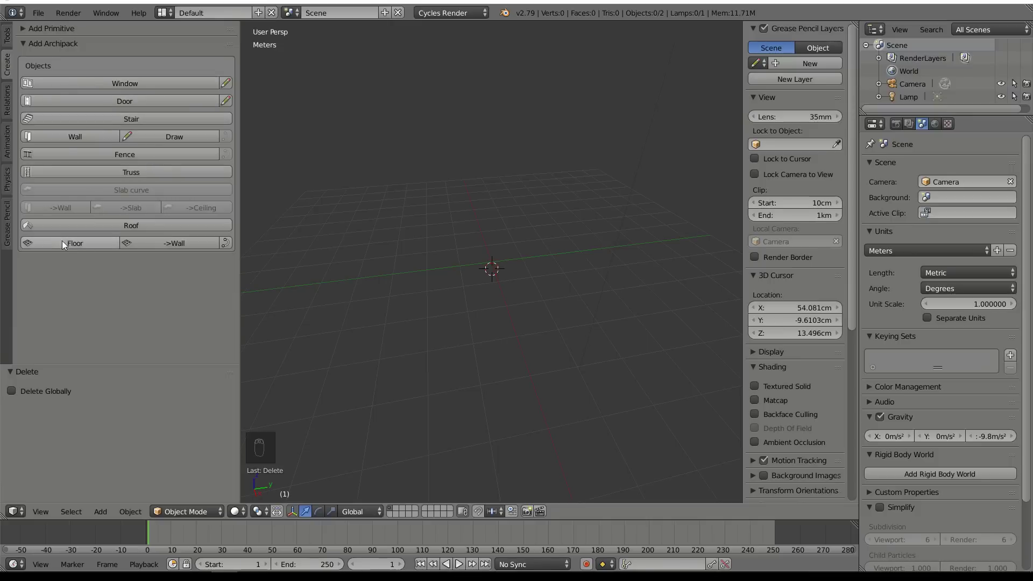
left_click(60, 248)
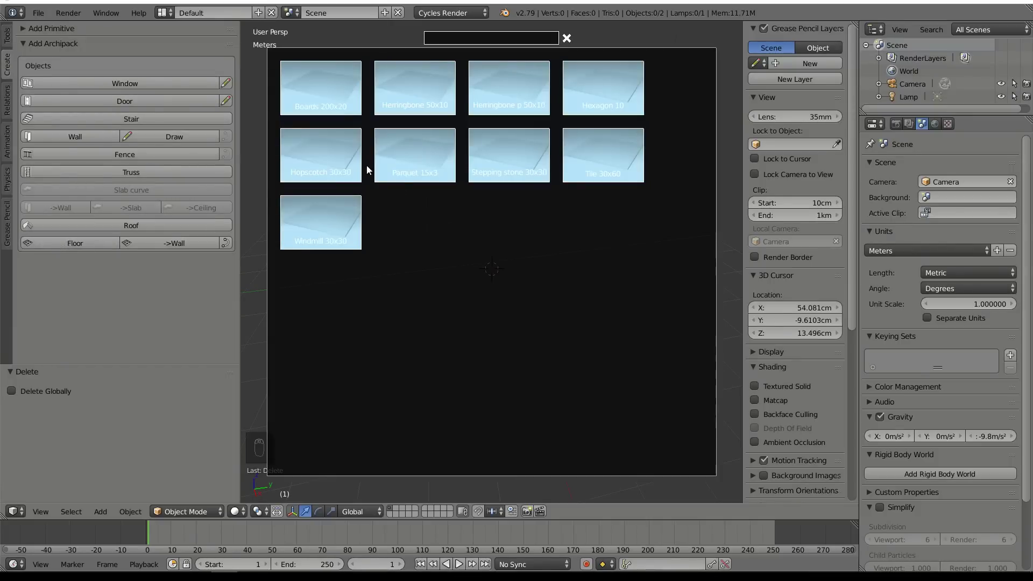
Apply the Herringbone 50x10 preset, 2 cm thick with 1 mm bevel, and view the individual boards
left_click_drag(567, 279, 574, 246)
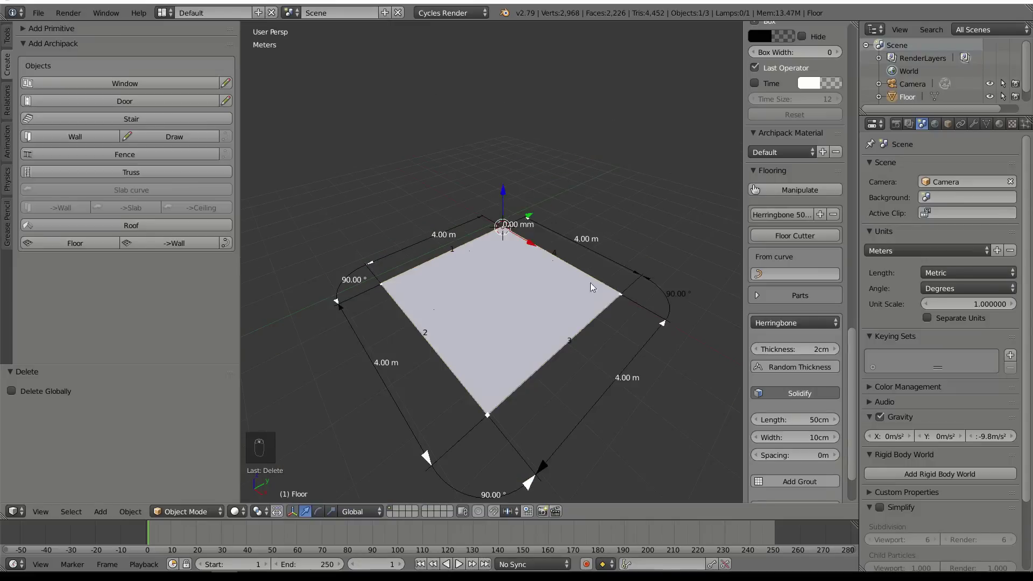
key("z")
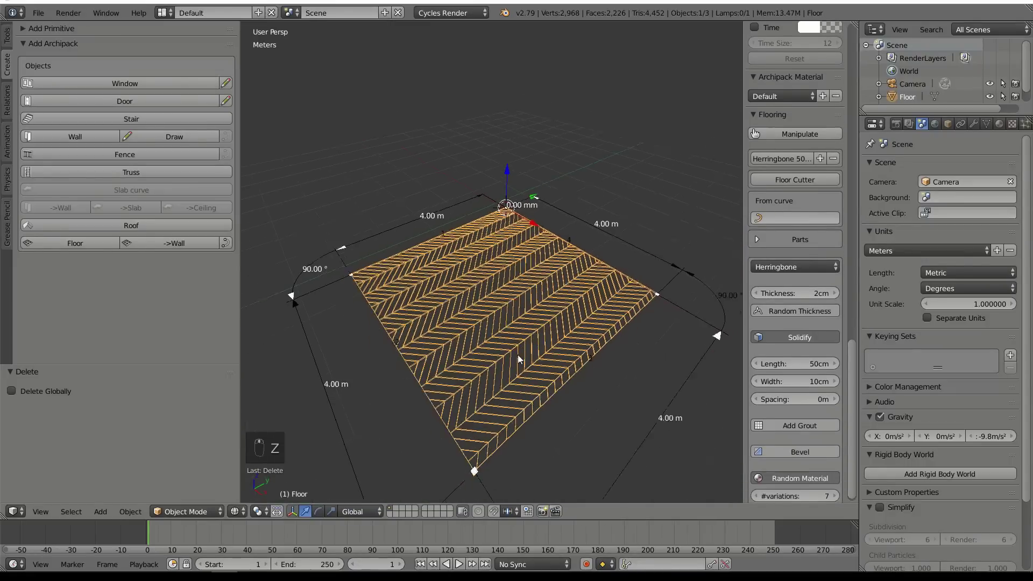
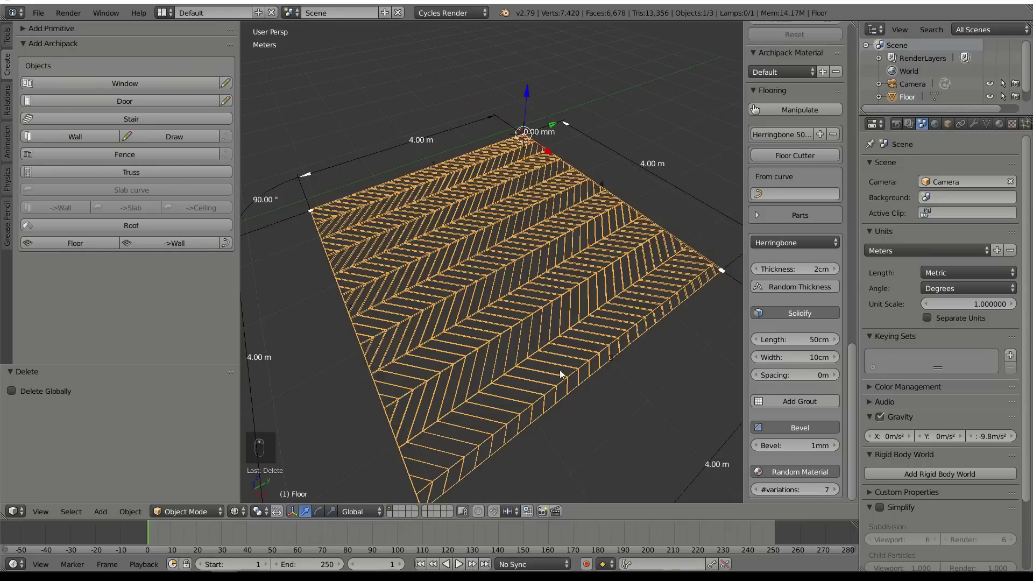
Stretch one side of the floor to 8 m with the Archipack size manipulator and confirm
left_click(566, 367)
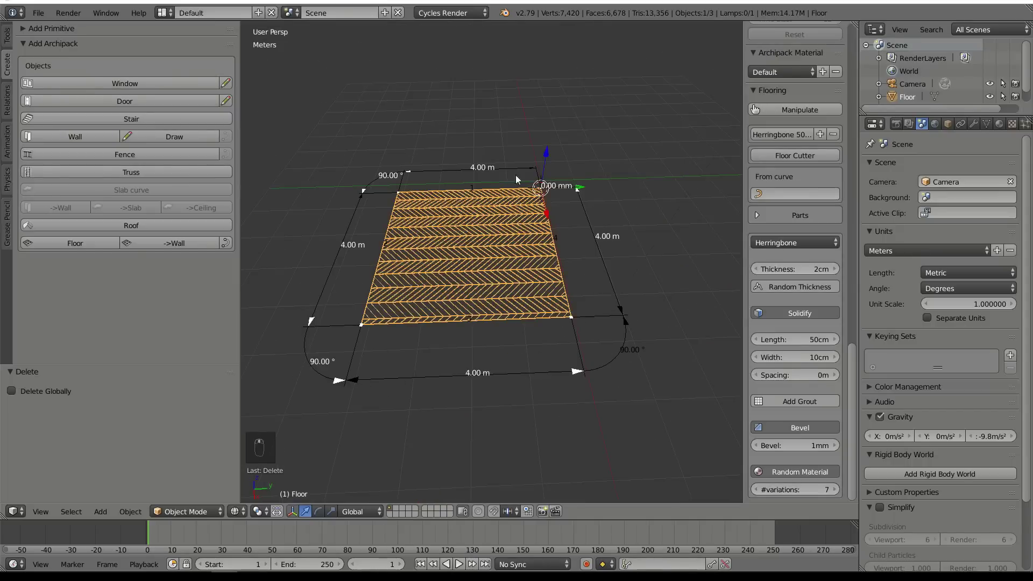
left_click(577, 363)
key("a")
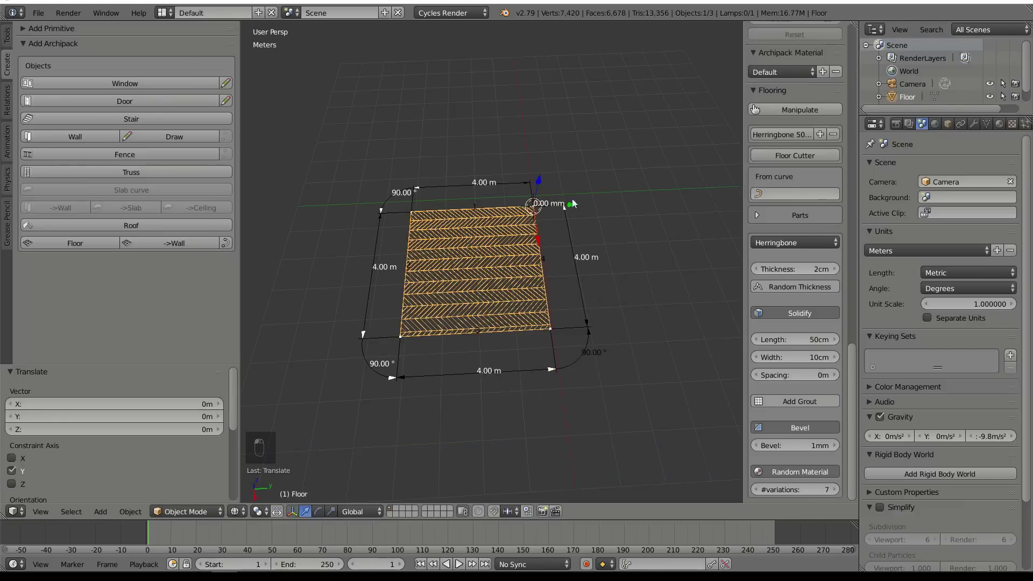
key("a")
key("r")
key("a")
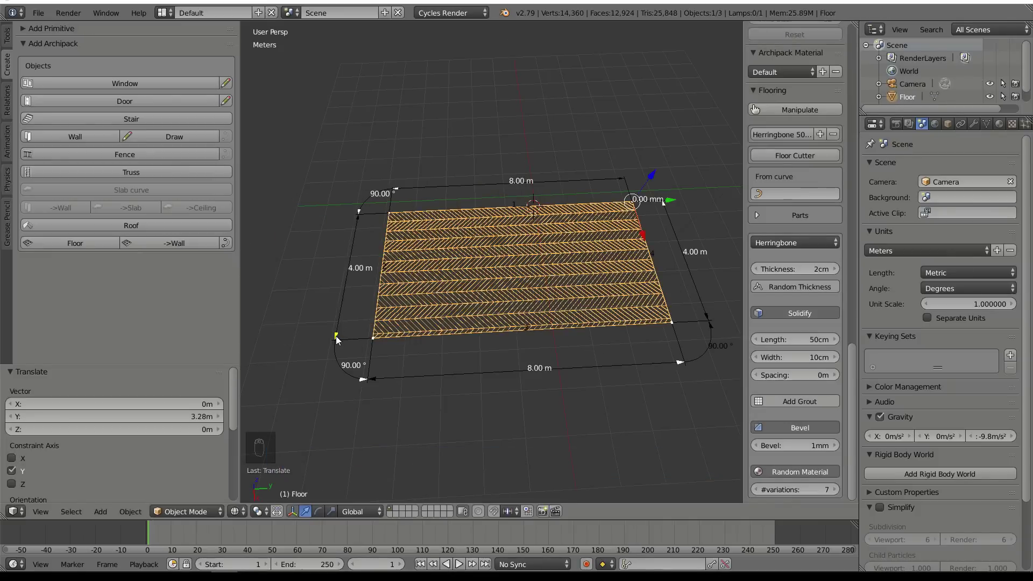
Resize the floor's other side and set the herringbone board length to 80 cm
key("a")
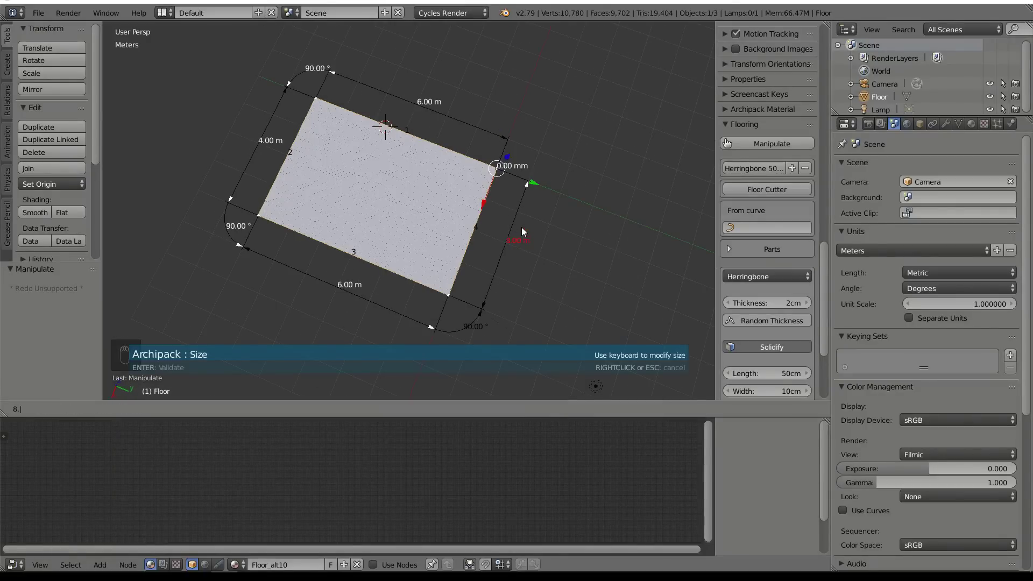
key("Return")
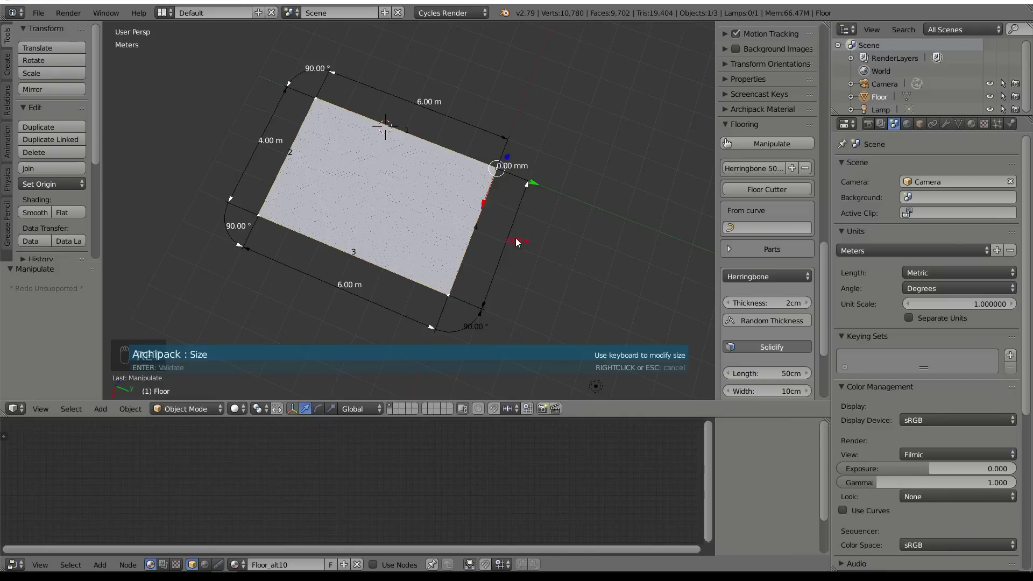
key("Return")
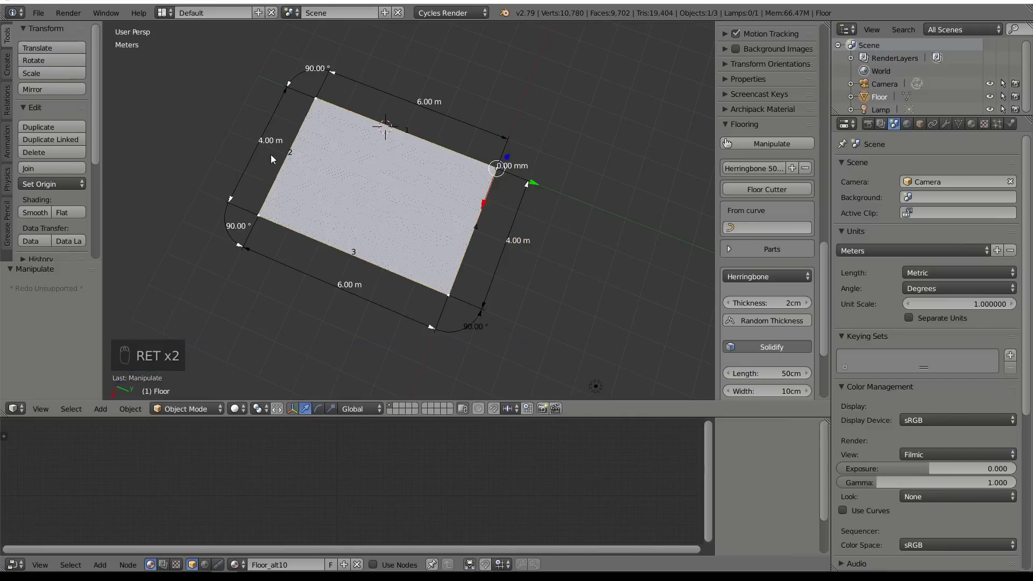
key("Return")
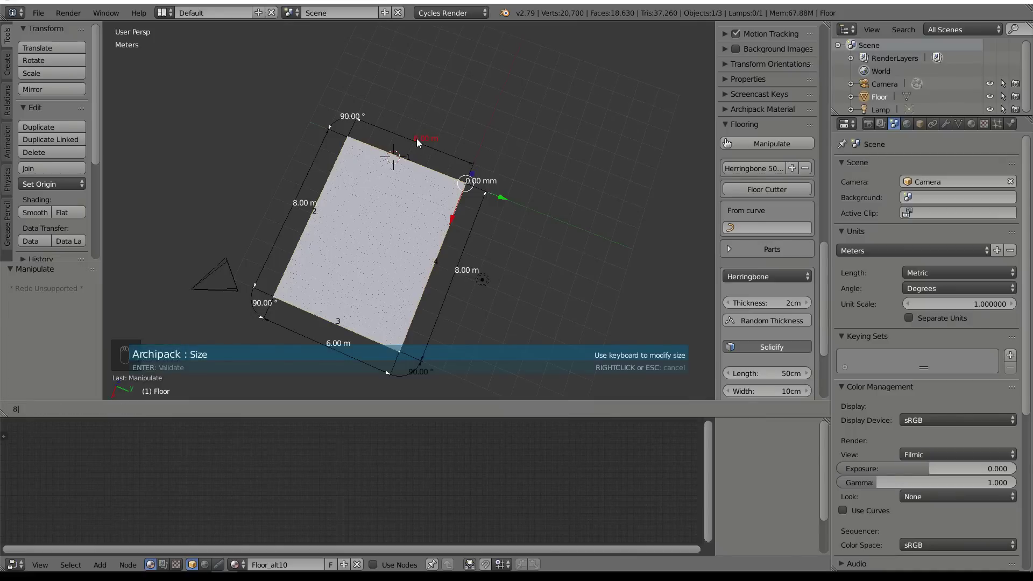
key("Return")
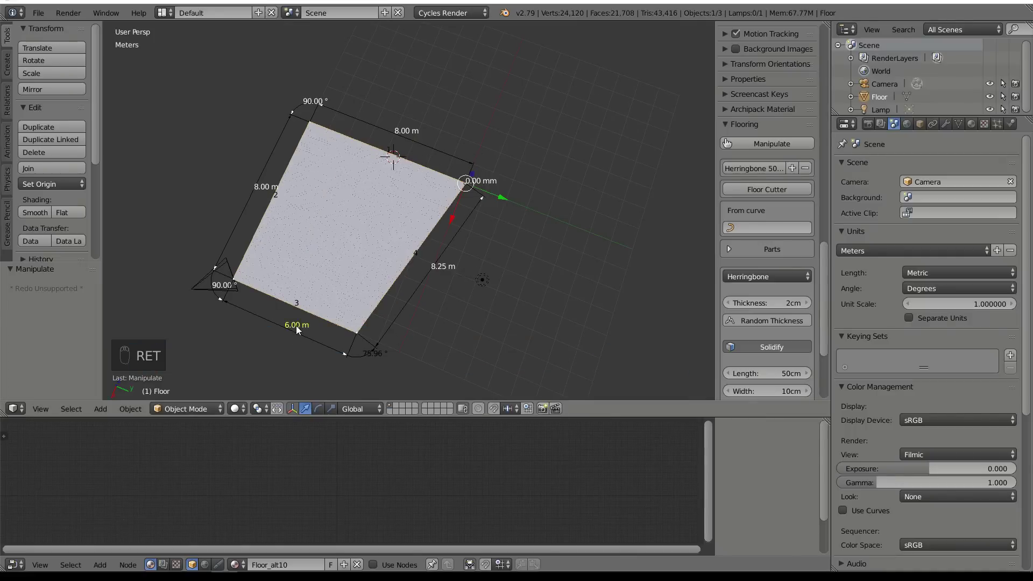
key("Tab")
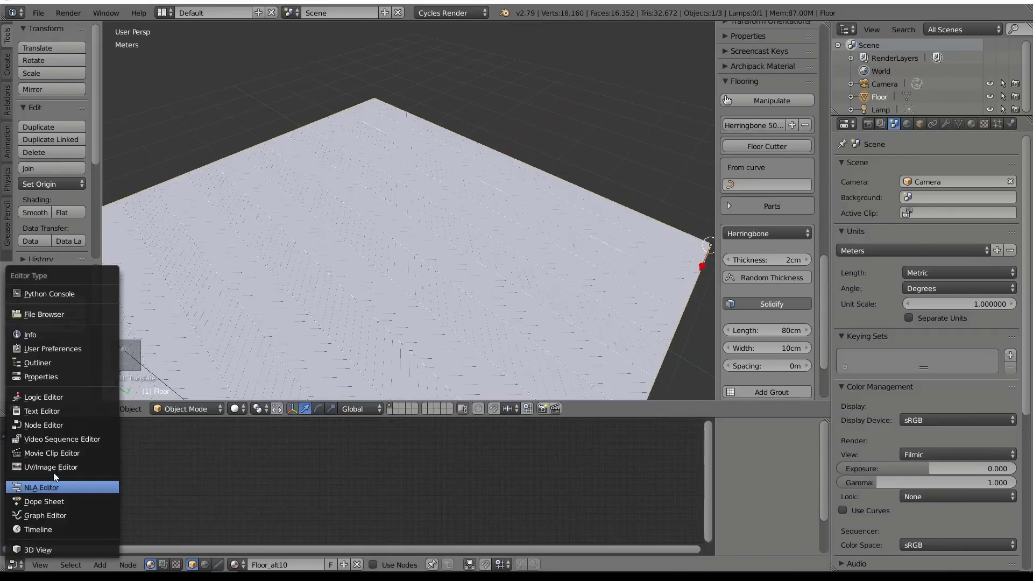
Enter Edit Mode on the floor slab and select all its faces for UV unwrapping
key("Tab")
key("a")
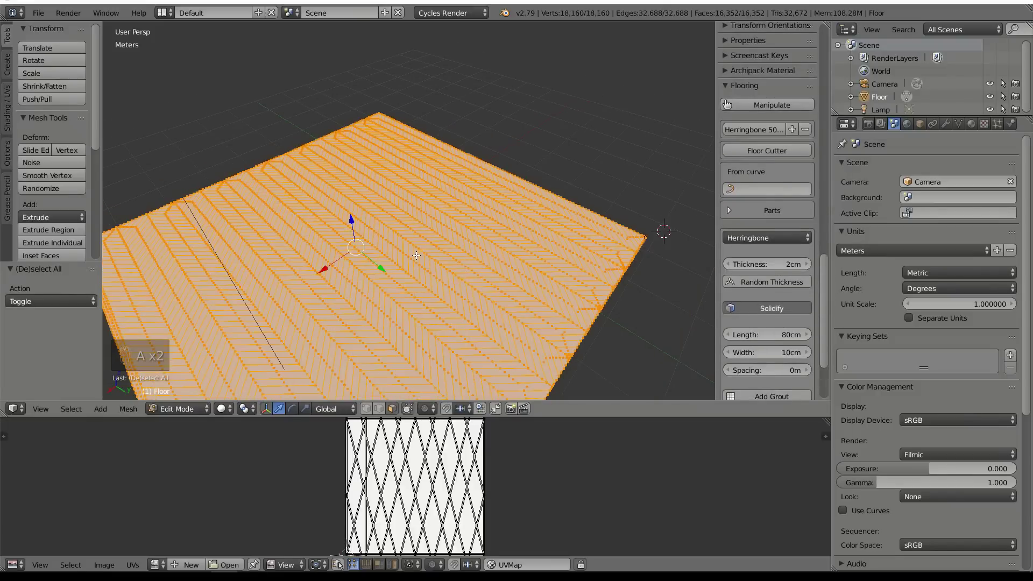
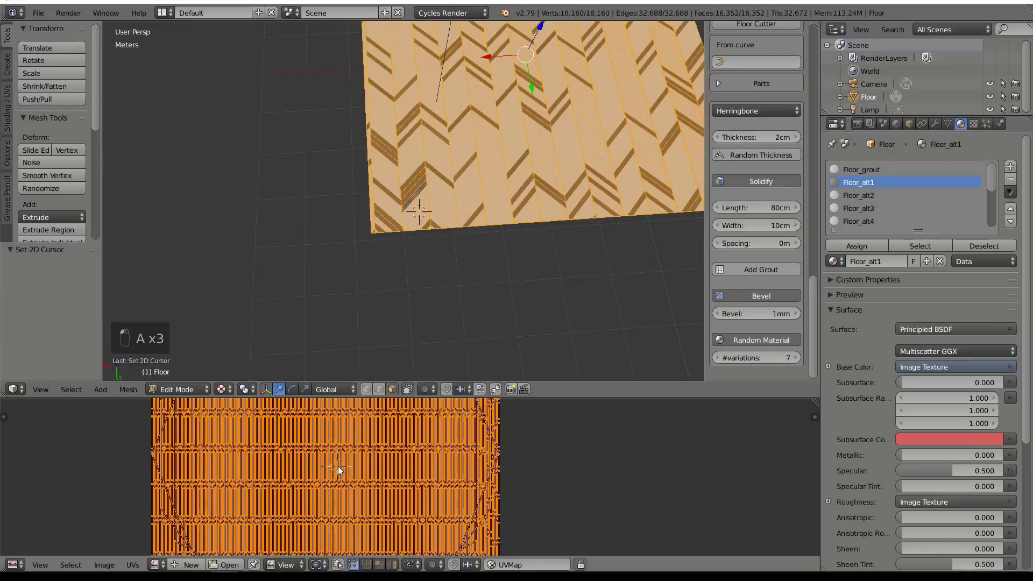
Leave Edit Mode and view a single textured board edge up close in orthographic view
key("s")
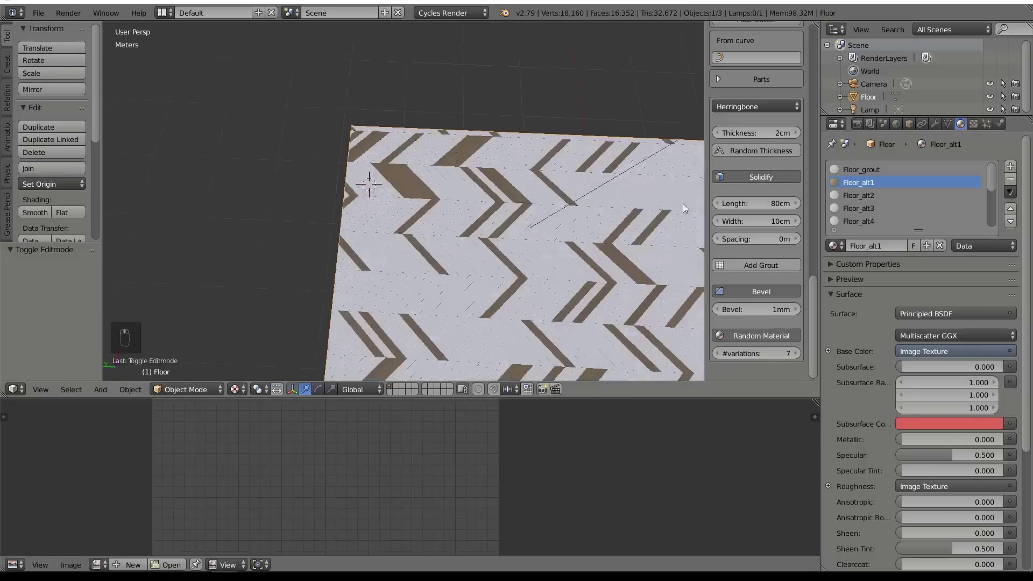
key("KP_5")
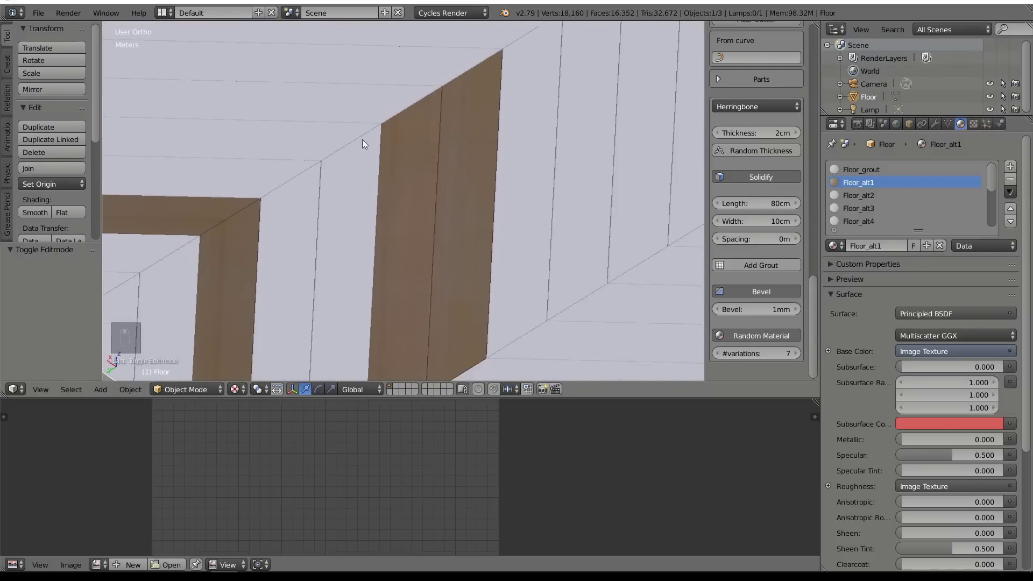
Re-enter Edit Mode on the floor mesh with its faces selected and UVs visible
key("Tab")
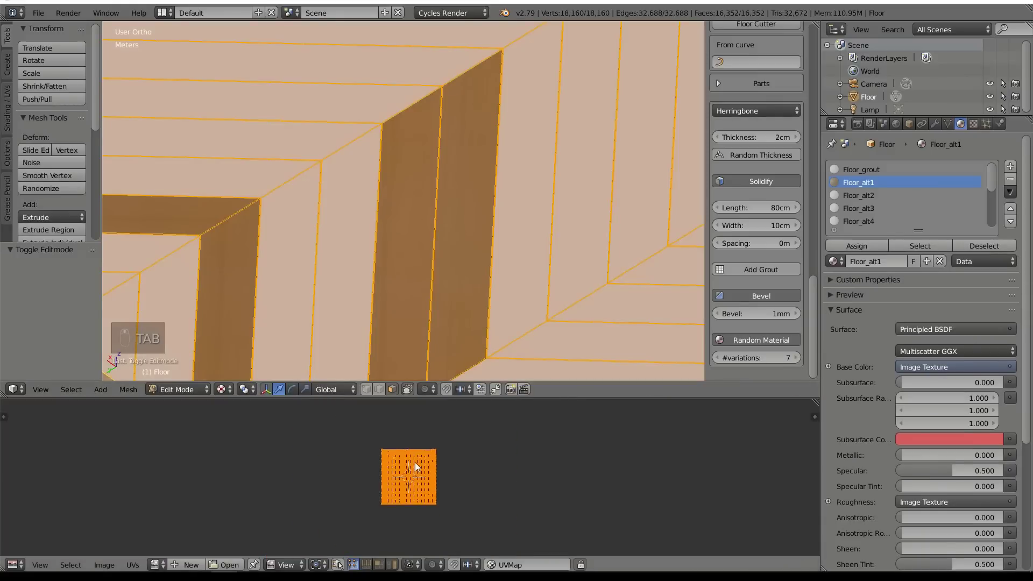
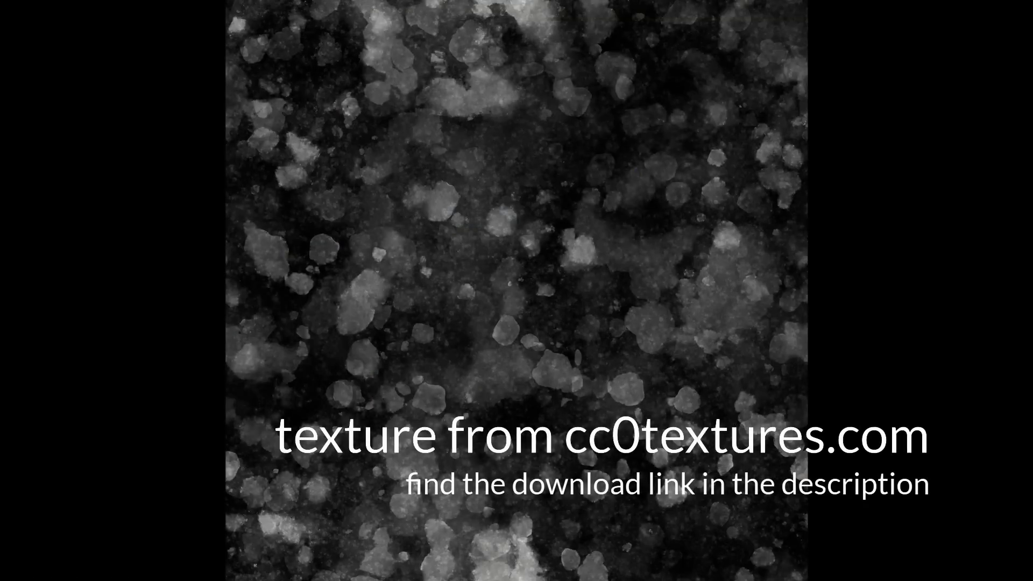
Show the herringbone wood texture on the floor and enter the wood node group for editing
left_click_drag(390, 179, 885, 213)
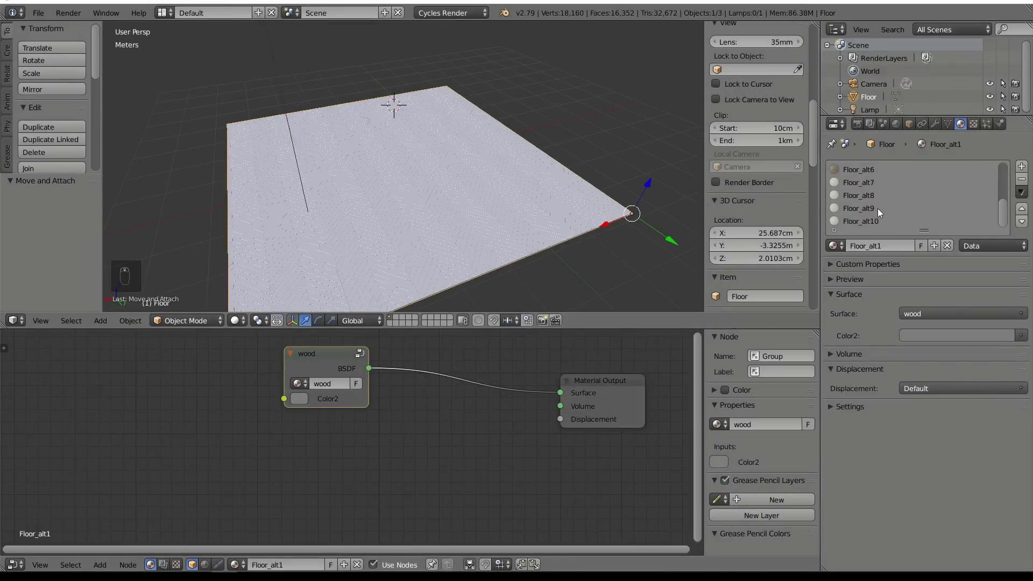
middle_click(250, 291)
left_click(240, 322)
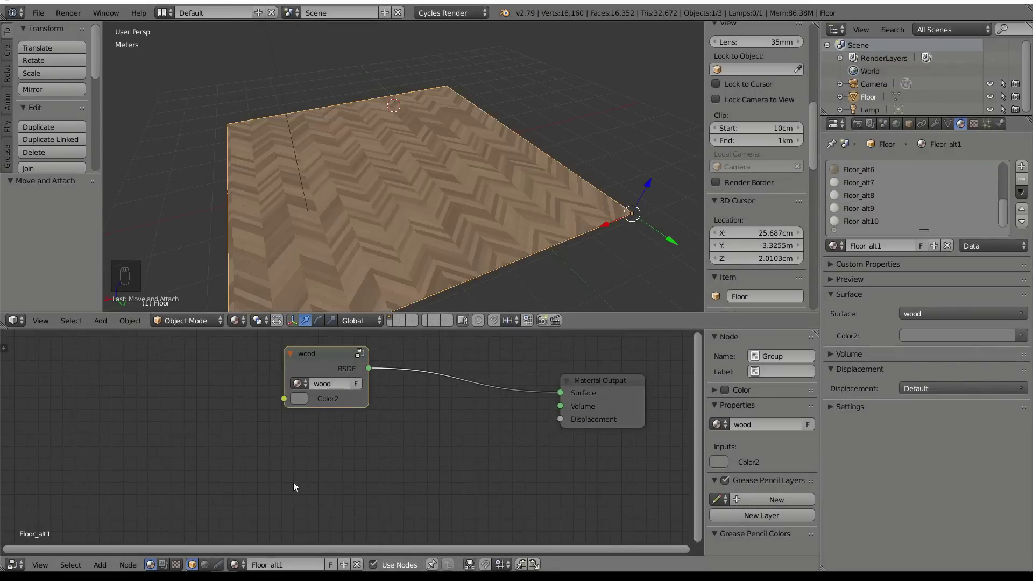
right_click(336, 369)
key("Tab")
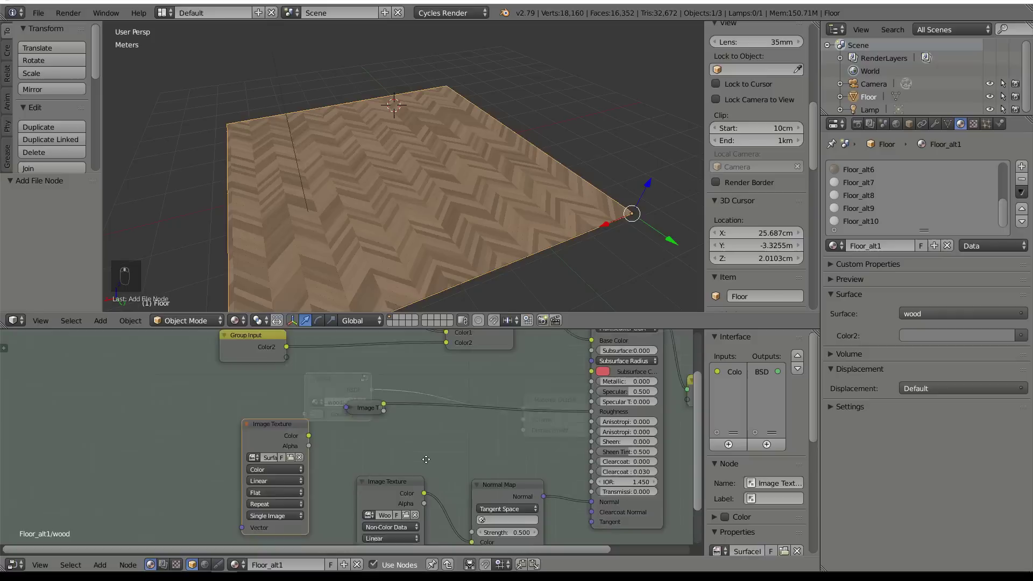
Place a Non-Color image texture feeding the Normal Map node and add a Mix node among the links
left_click_drag(219, 438, 336, 426)
key("shift+a")
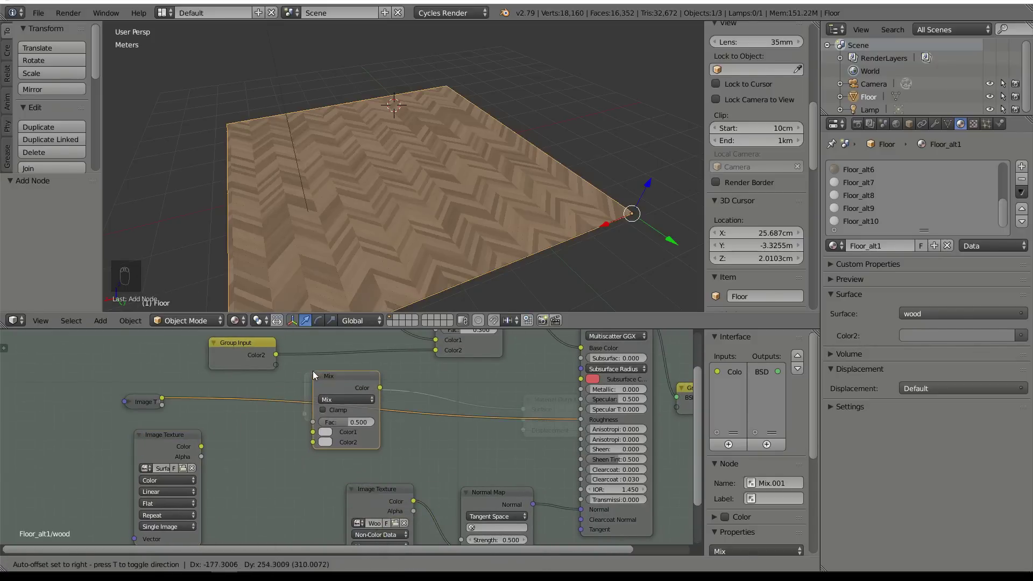
left_click_drag(315, 374, 261, 455)
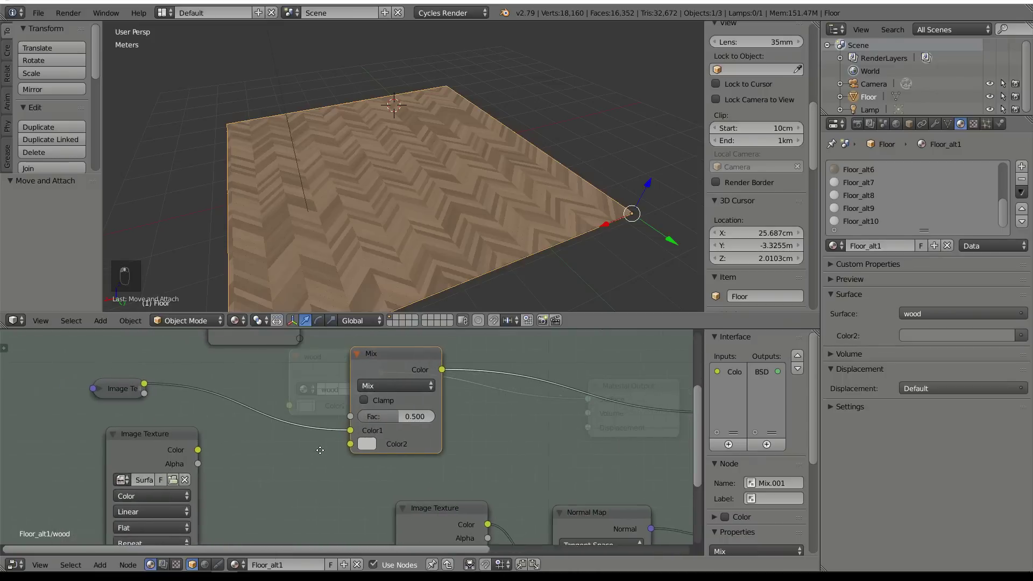